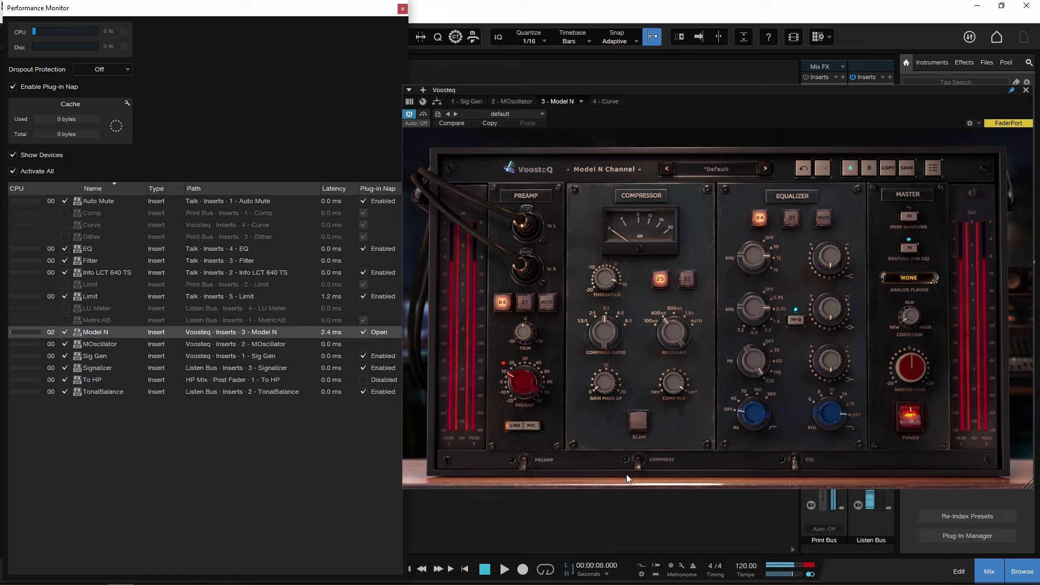
# Step: Set Analog Flavor to Console 2 and show the processing-time graph against Lindell 80 Channel
pyautogui.click(525, 466)
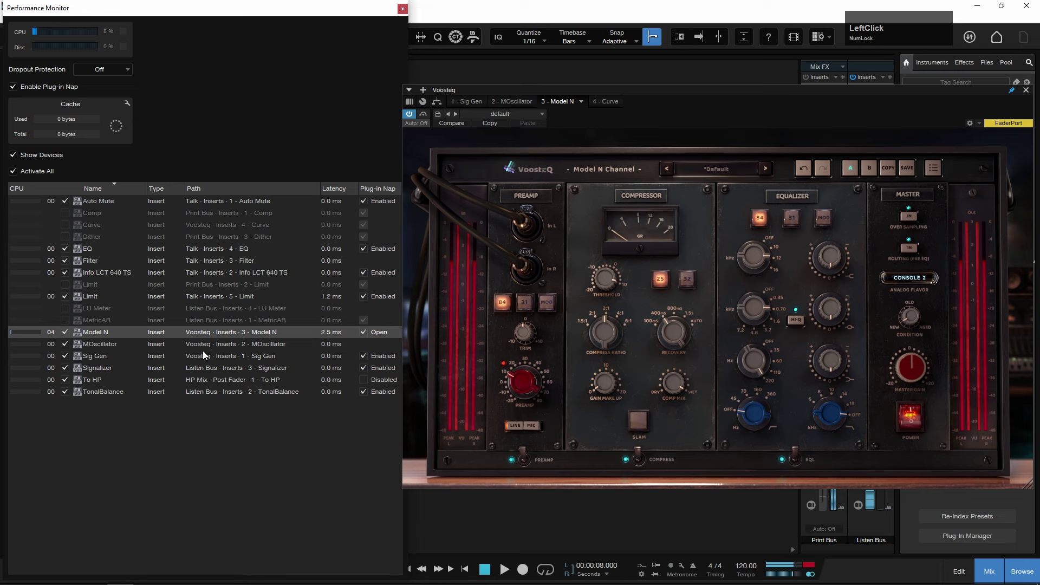
pyautogui.press('F9')
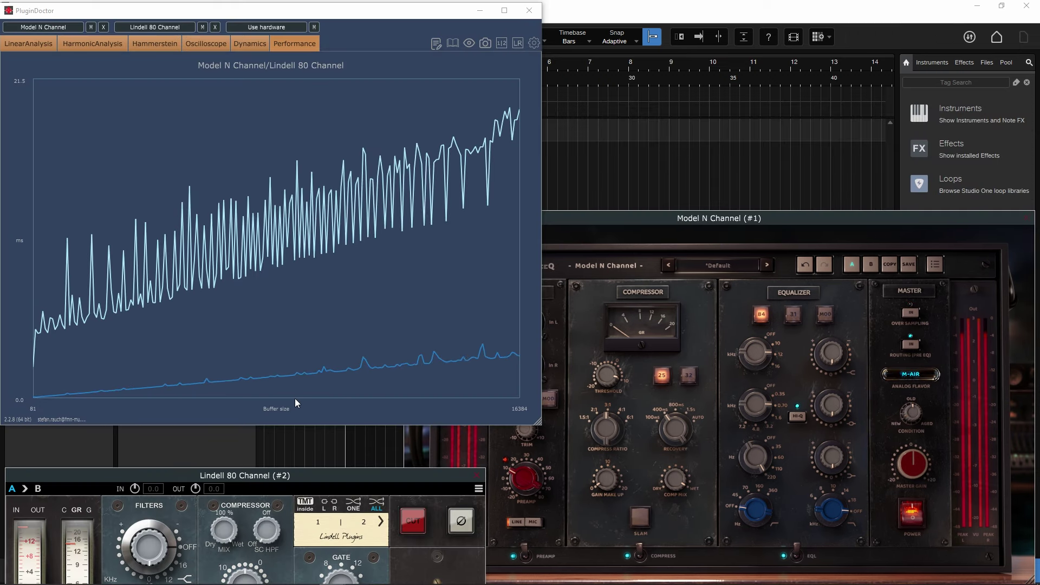
# Step: Close the Model N Channel window so the Performance Monitor lists it as Napping
pyautogui.click(246, 482)
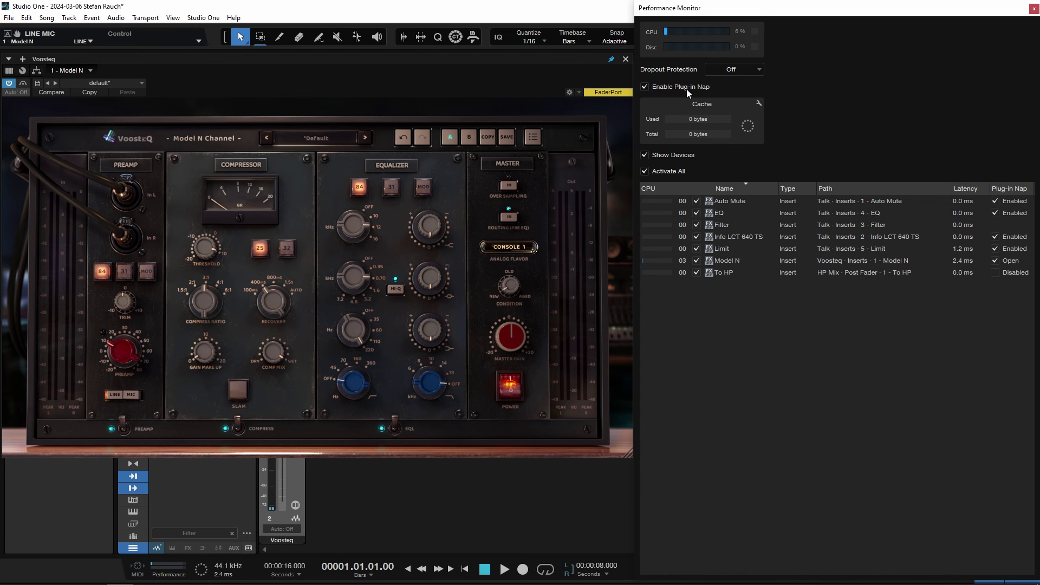
pyautogui.click(536, 140)
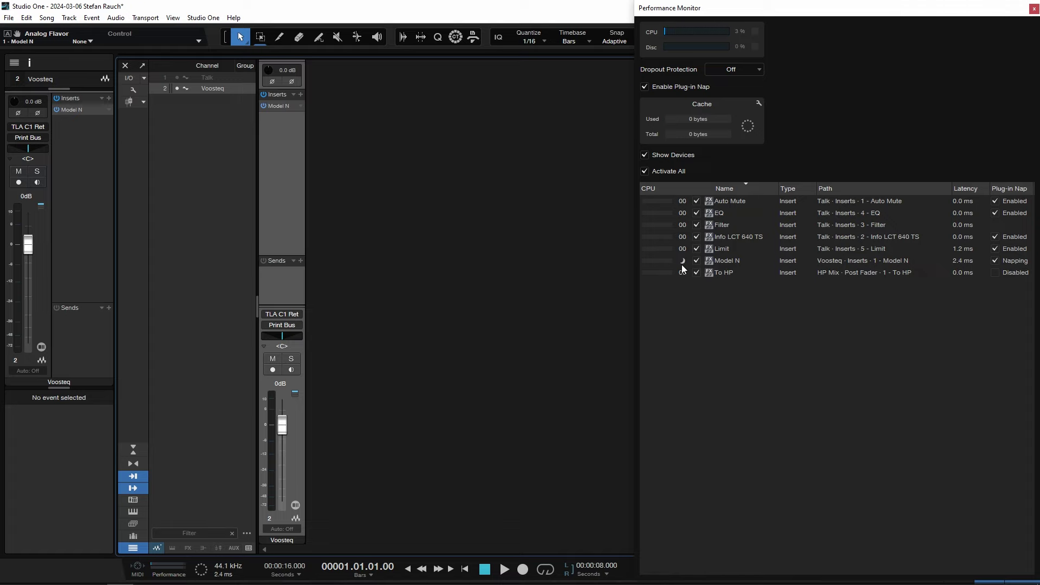
# Step: Apply the Fake analog flavor and watch the EQ Curve Analyzer response change
pyautogui.press('Tab')
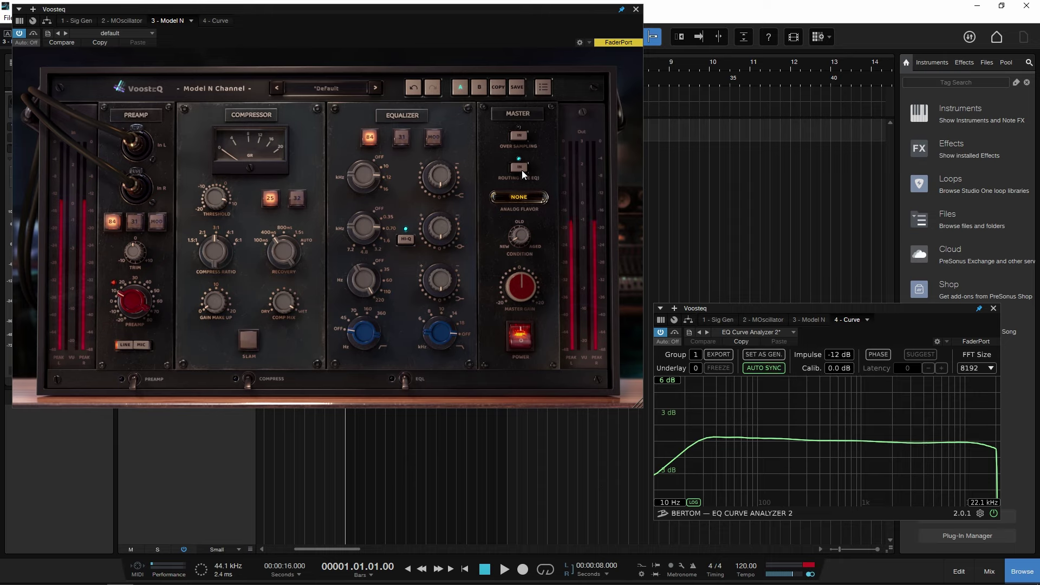
pyautogui.click(524, 139)
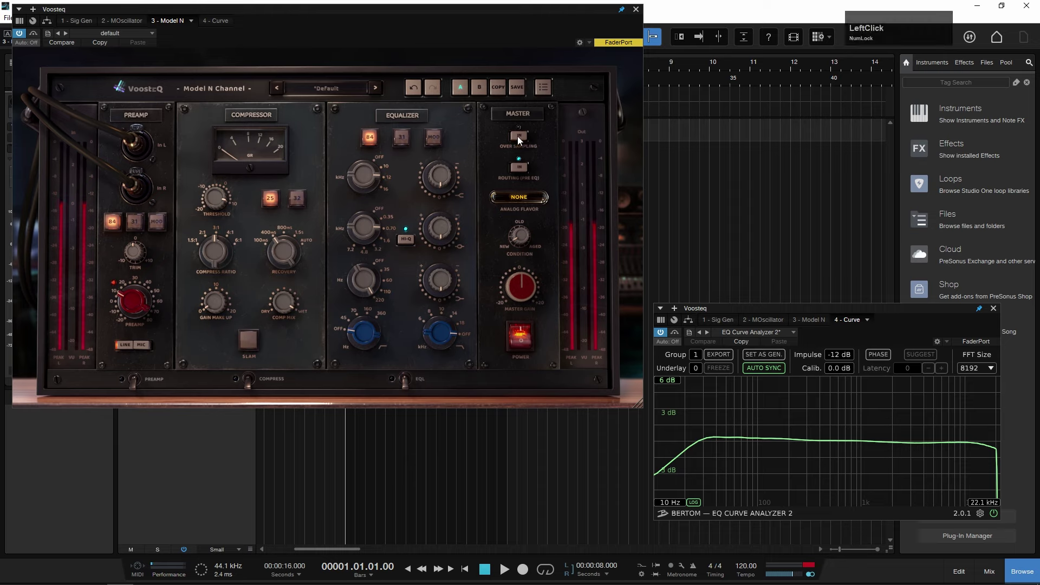
pyautogui.click(257, 384)
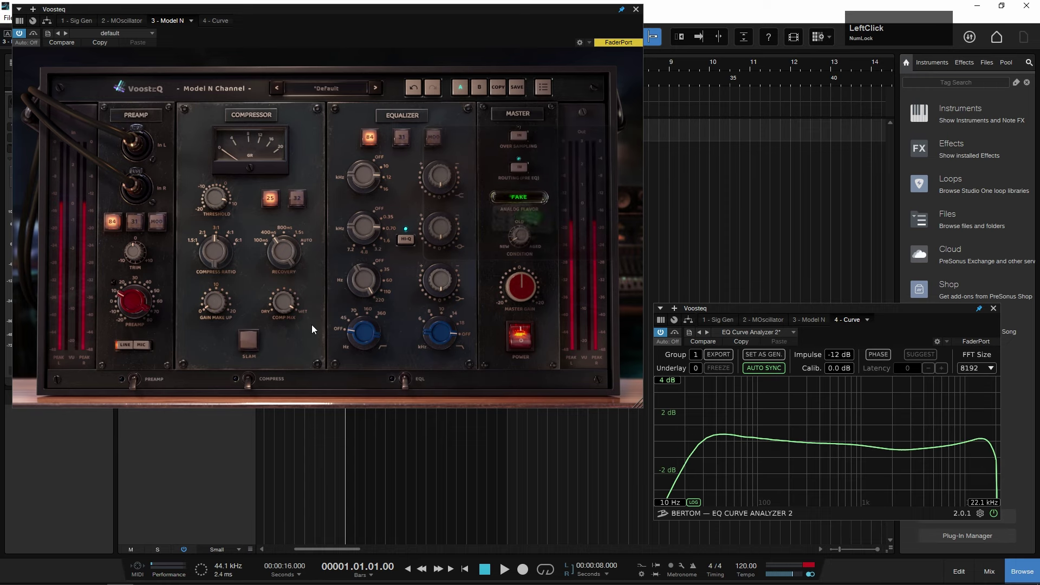
# Step: Select the 84 preamp model and switch the EQ section on, checking the frequency curve
pyautogui.click(138, 383)
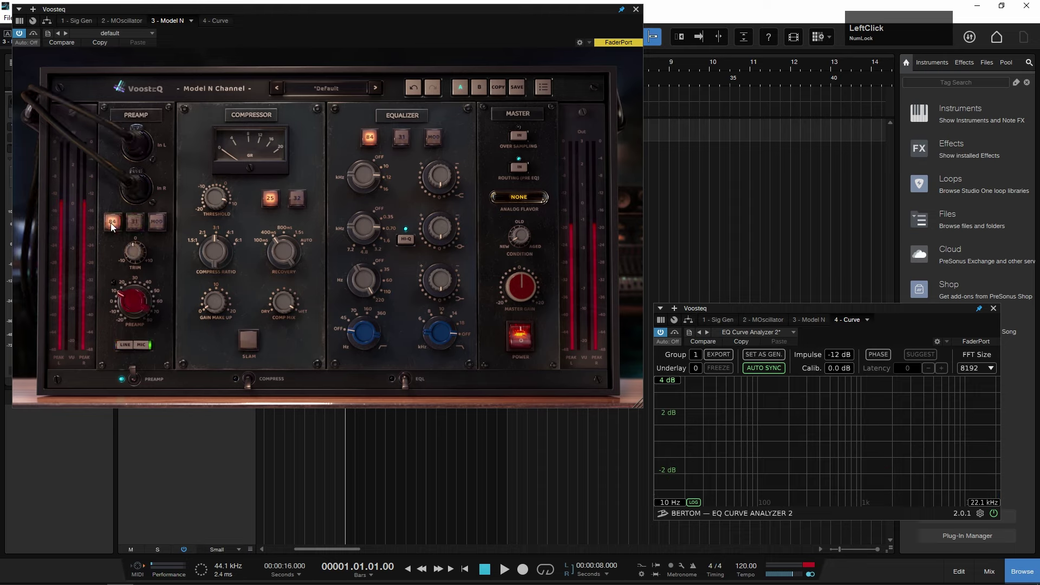
pyautogui.click(411, 384)
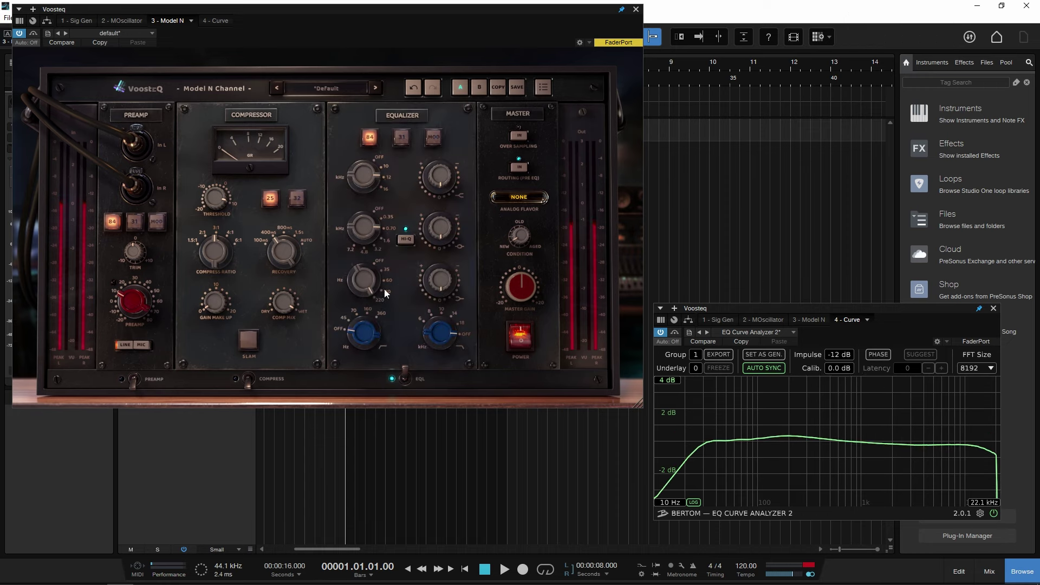
pyautogui.scroll(-3)
pyautogui.scroll(3)
pyautogui.scroll(-3)
# Step: Compare the curve with the EQ section out and back in, then view the harmonic spectrum
pyautogui.click(483, 296)
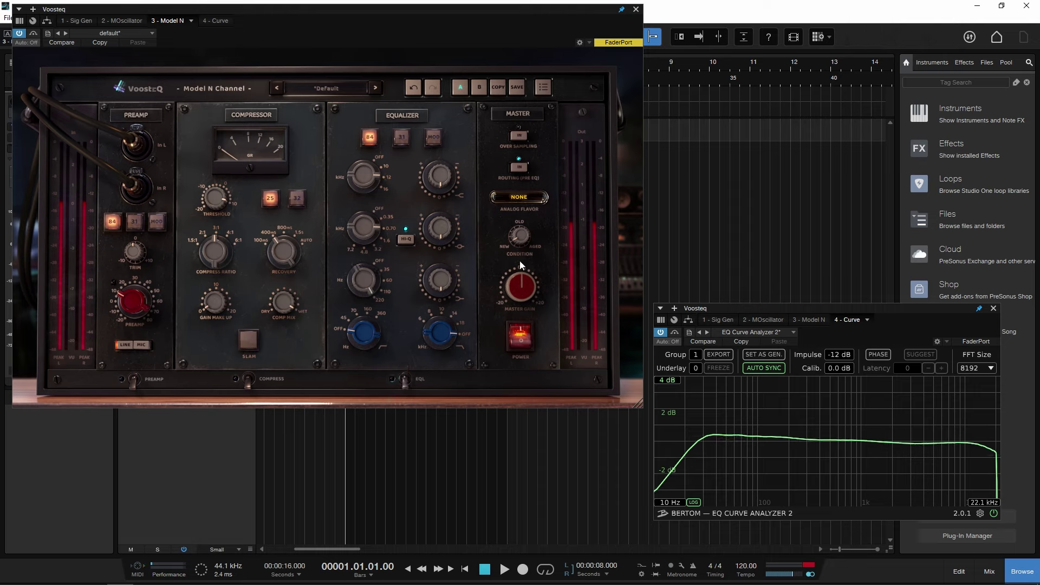
pyautogui.click(404, 381)
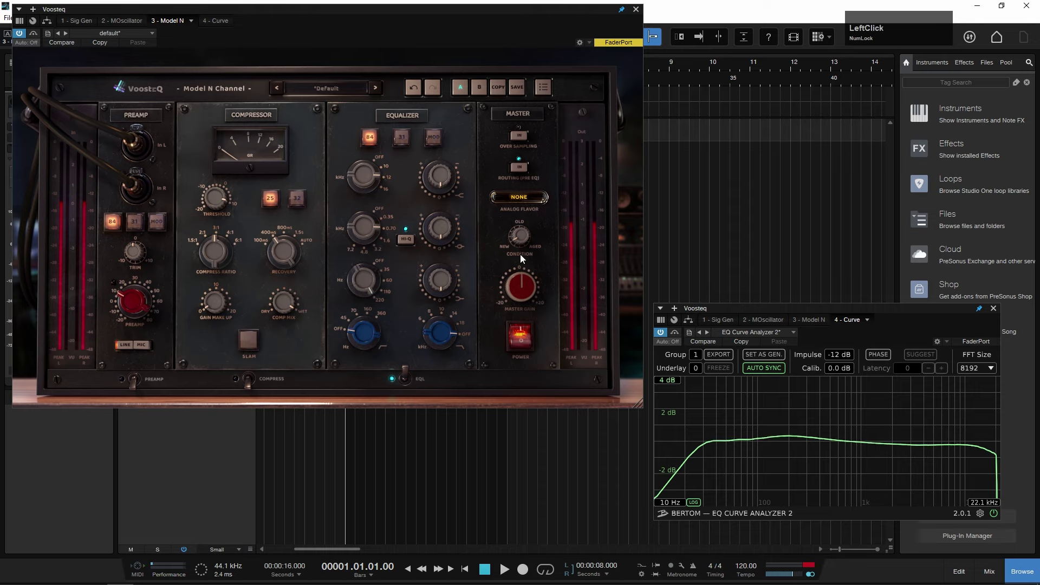
pyautogui.scroll(3)
pyautogui.click(405, 140)
pyautogui.scroll(-3)
pyautogui.click(437, 140)
pyautogui.scroll(3)
pyautogui.scroll(-3)
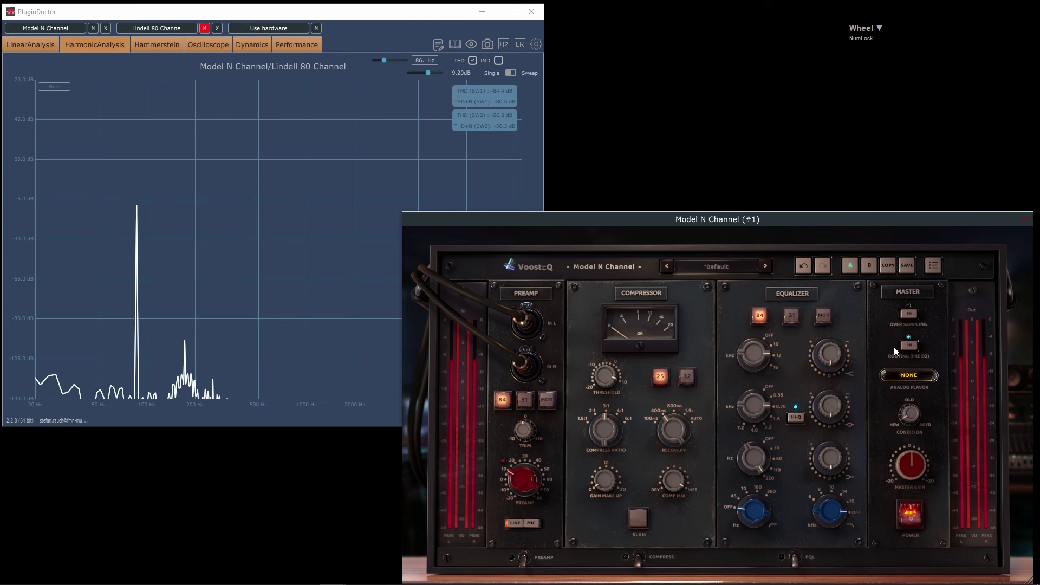
# Step: Engage the 84 preamp so extra harmonic peaks appear in PluginDoctor's distortion spectrum
pyautogui.scroll(3)
pyautogui.scroll(-3)
pyautogui.click(528, 568)
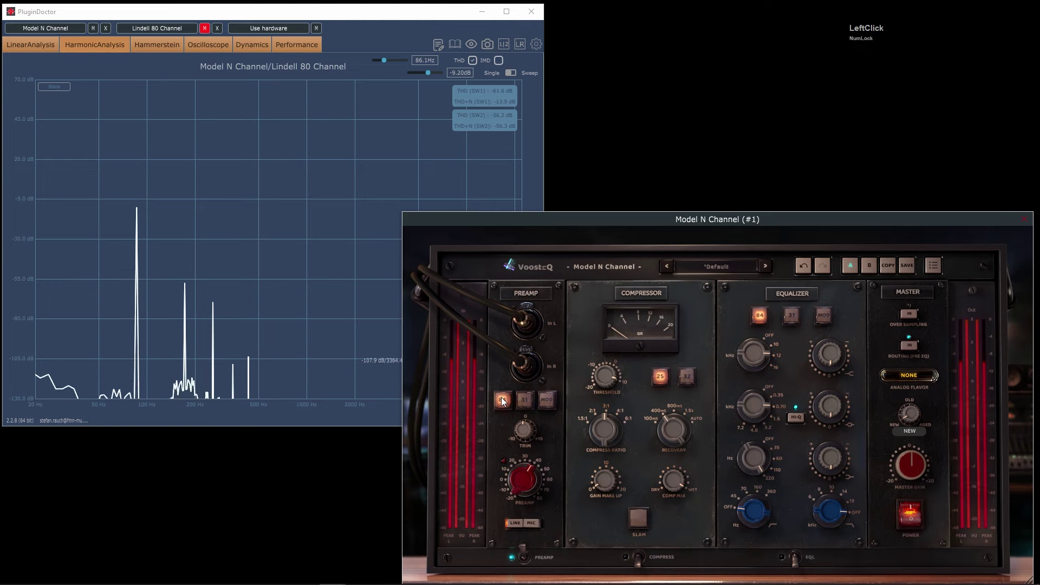
# Step: Choose an analog flavor, then enable oversampling so the spectrogram's aliasing lines fade
pyautogui.click(911, 380)
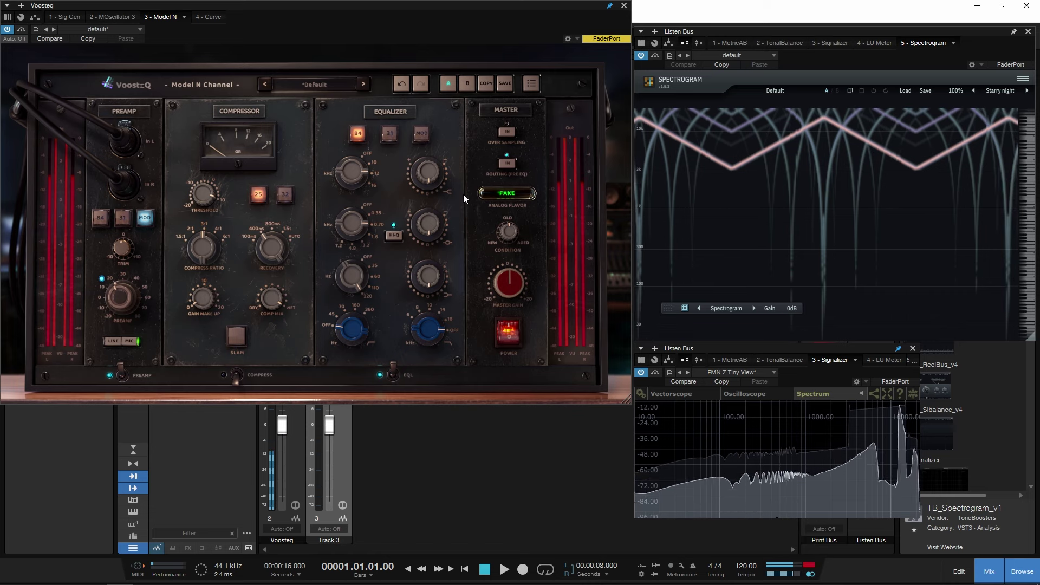
pyautogui.click(509, 135)
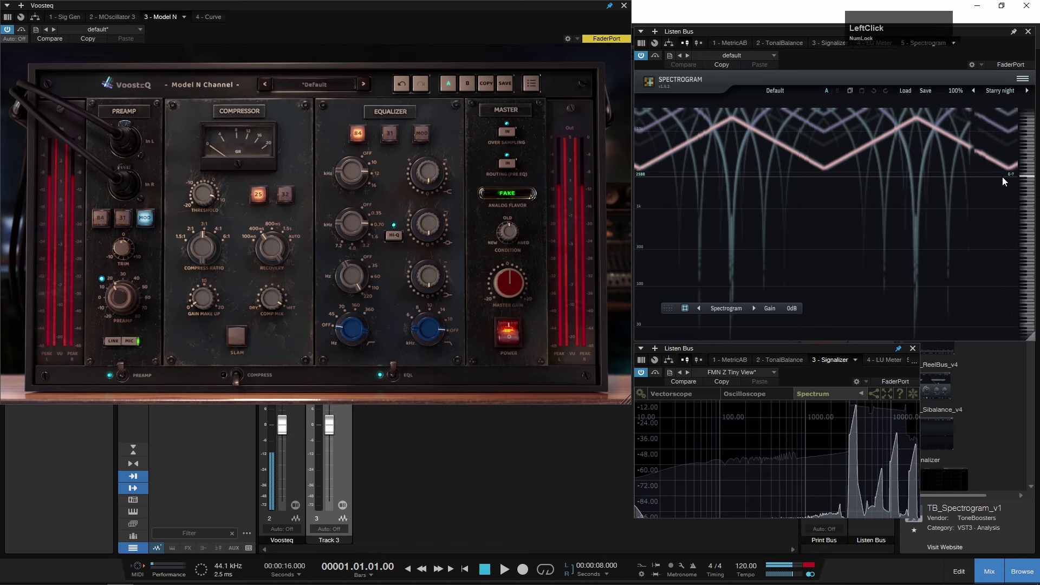